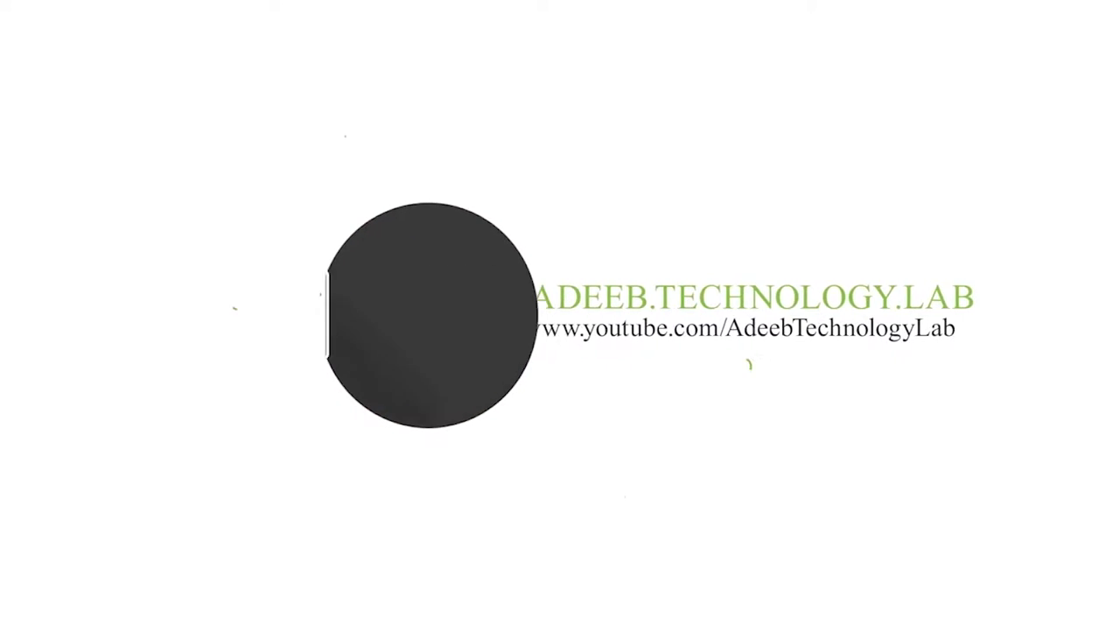
# Step: Open the Fitness folder holding the banner template
pyautogui.click(1108, 533)
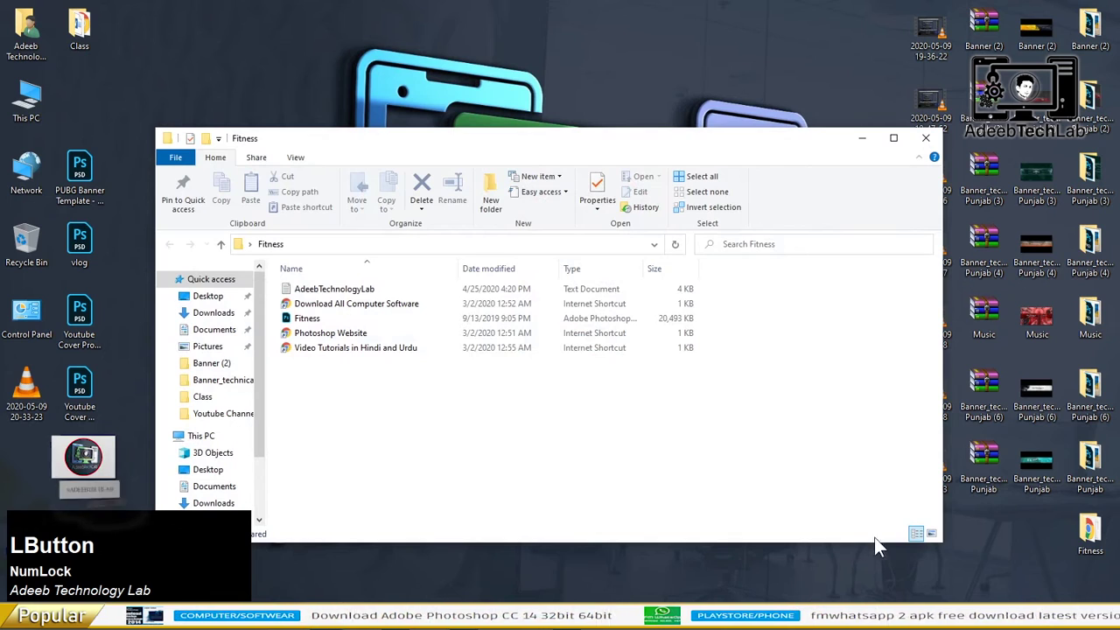
# Step: Open Fitness.psd in Adobe Photoshop from its right-click menu
pyautogui.rightClick(477, 287)
pyautogui.click(508, 277)
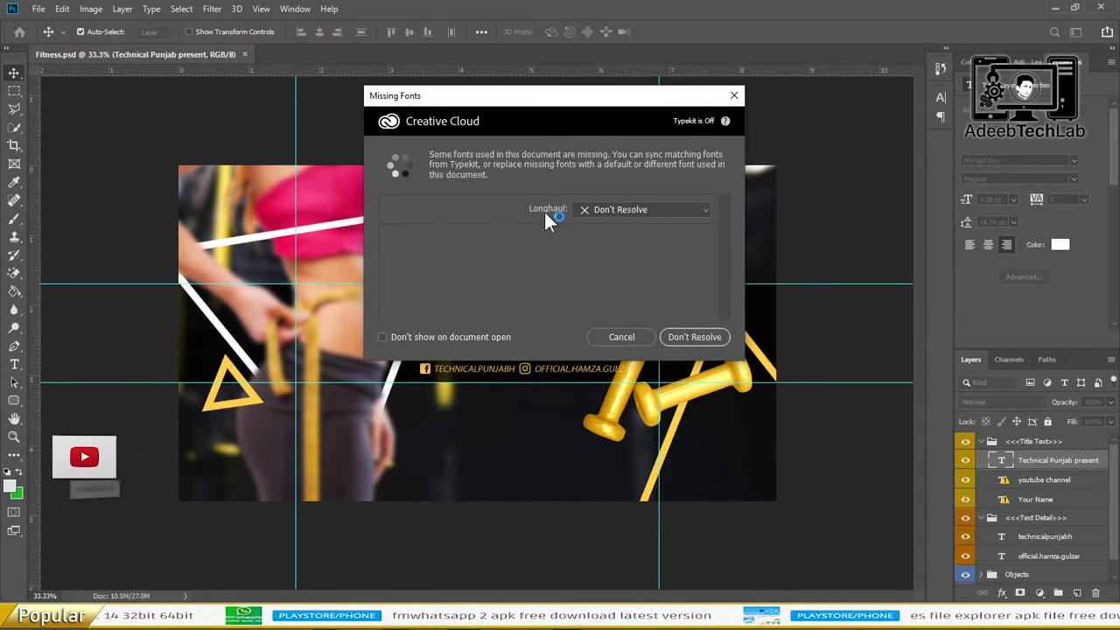
# Step: Dismiss the Missing Fonts notice without resolving Longhaul, then switch to the browser's image search
pyautogui.click(561, 233)
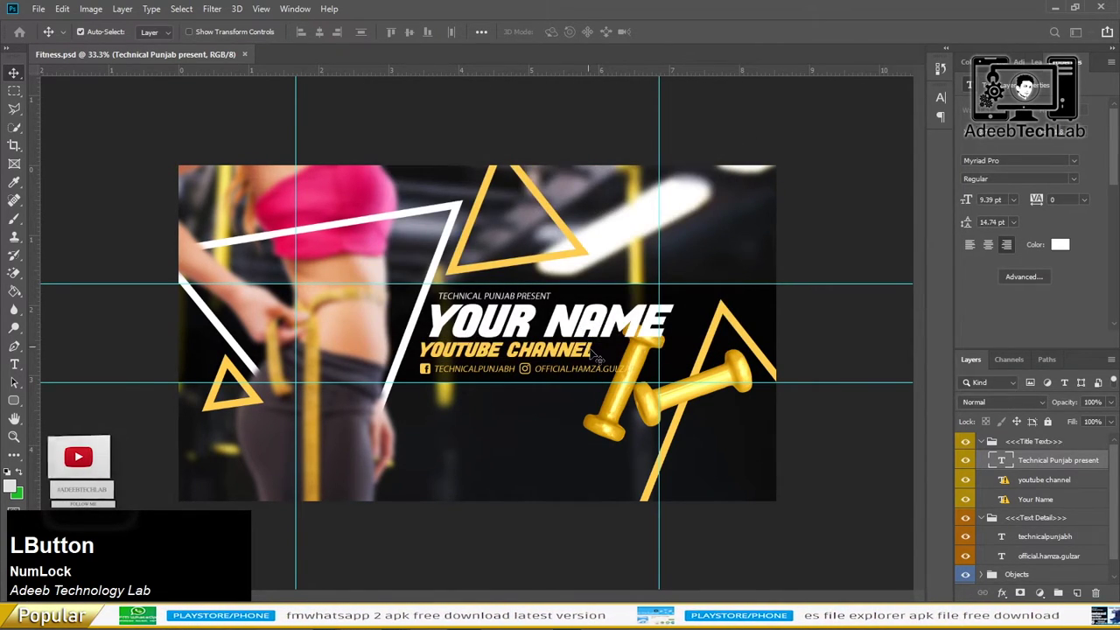
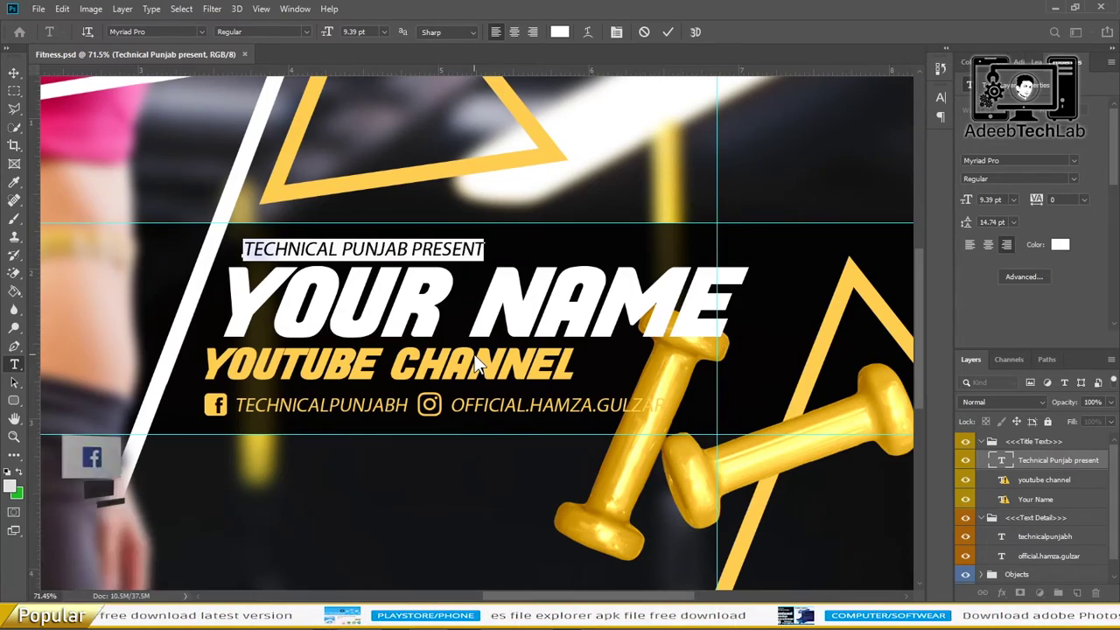
pyautogui.press('Tab')
pyautogui.click(837, 254)
# Step: Scroll through the Google Images technology background results
pyautogui.scroll(3)
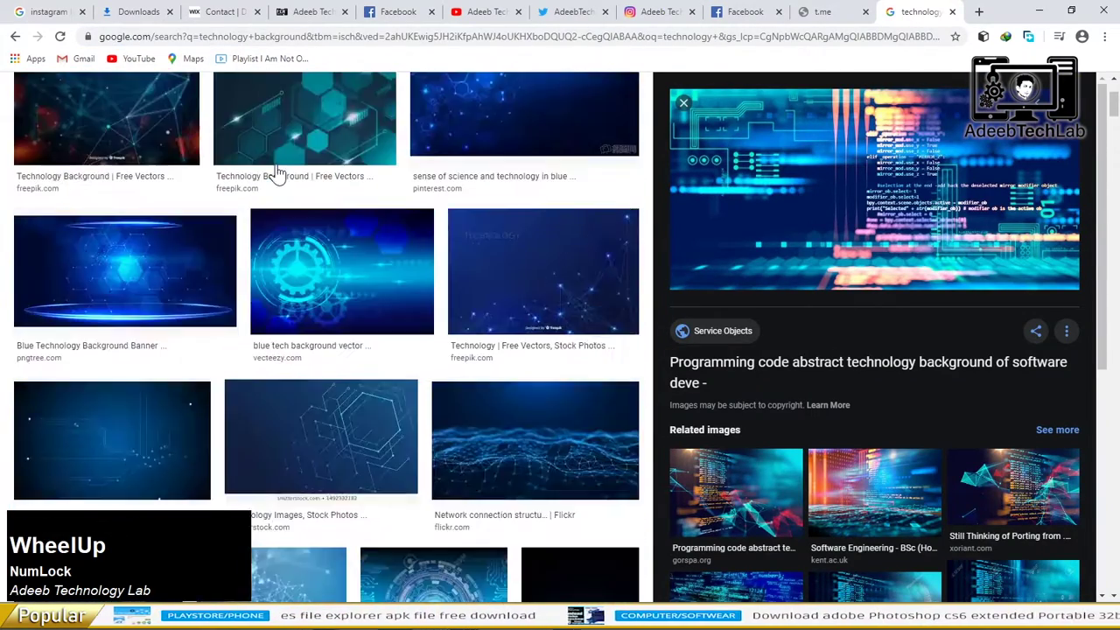
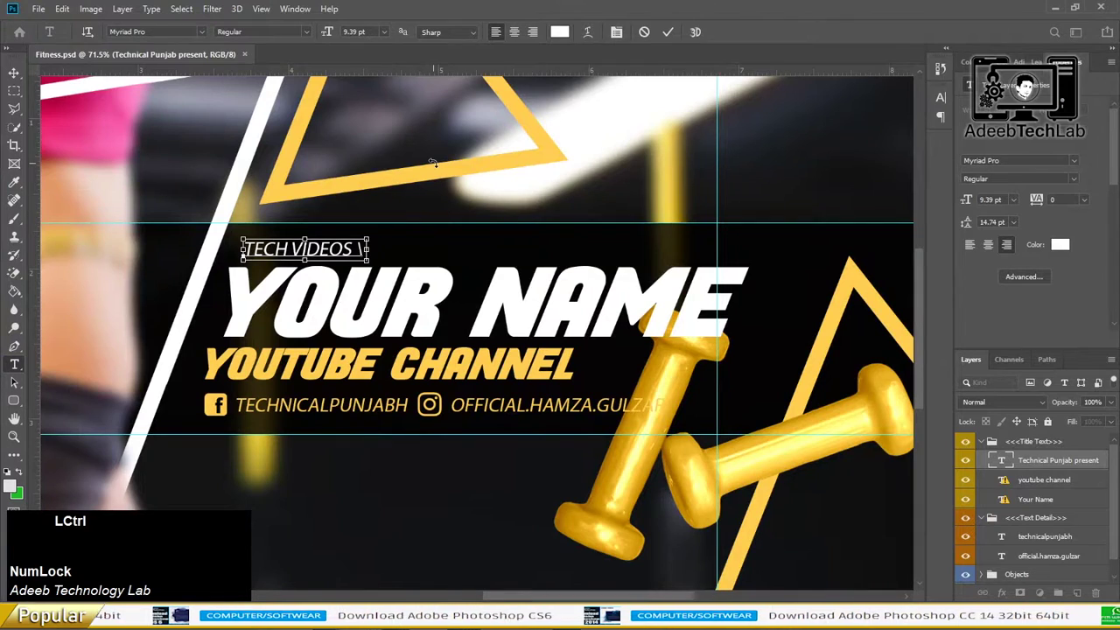
# Step: Extend the tagline to read TECH VIDEOS / UNBOXING VIDEOS / with forward-slash separators
pyautogui.press('v')
pyautogui.write('vs')
pyautogui.press('space')
pyautogui.press('/')
pyautogui.press('space')
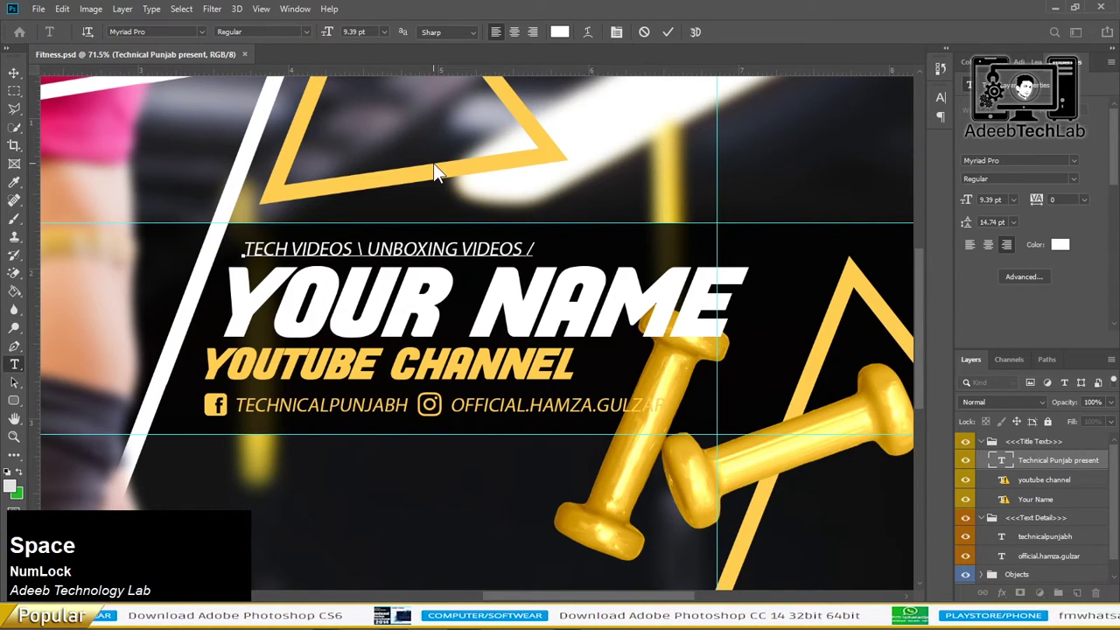
pyautogui.press('Left')
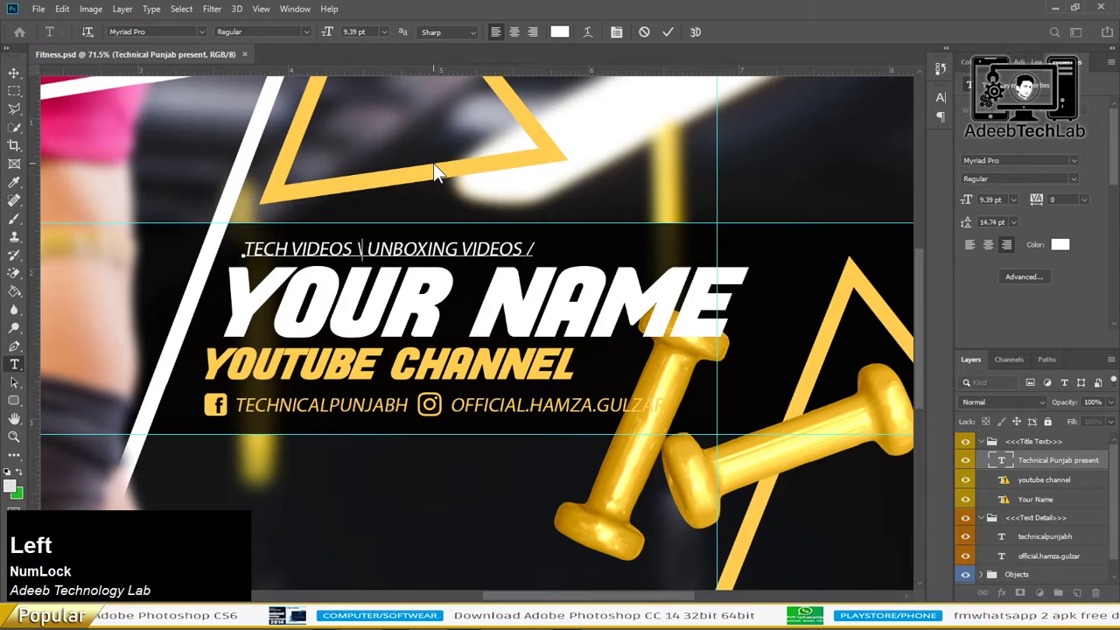
pyautogui.press('BackSpace')
pyautogui.press('/')
pyautogui.press('Right')
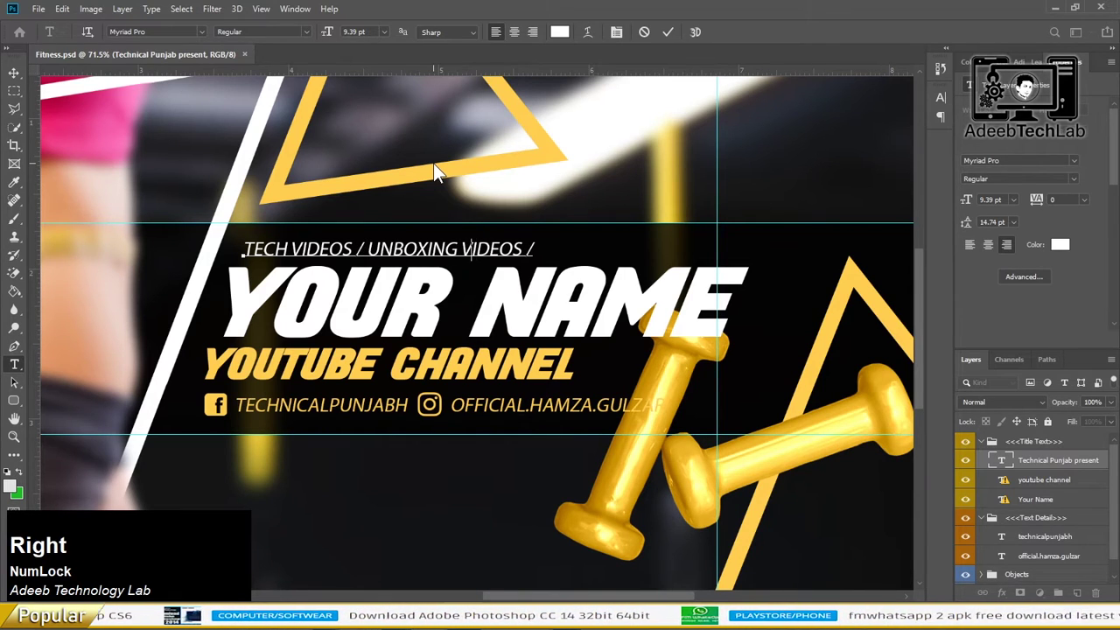
pyautogui.press('space')
# Step: Switch over to the browser showing unboxing video results
pyautogui.press('Tab')
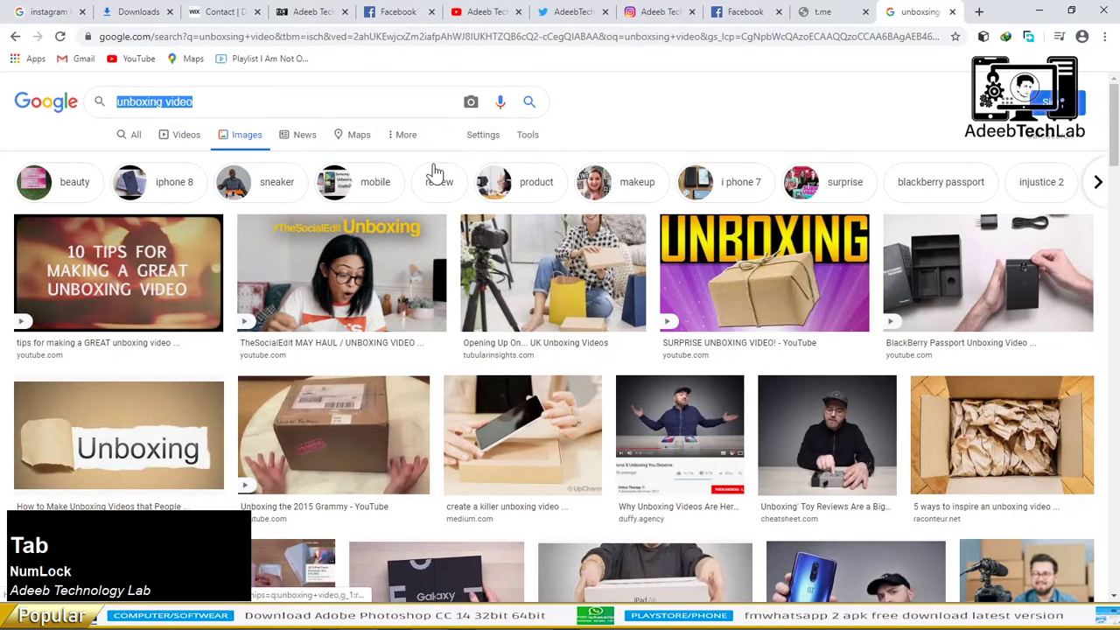
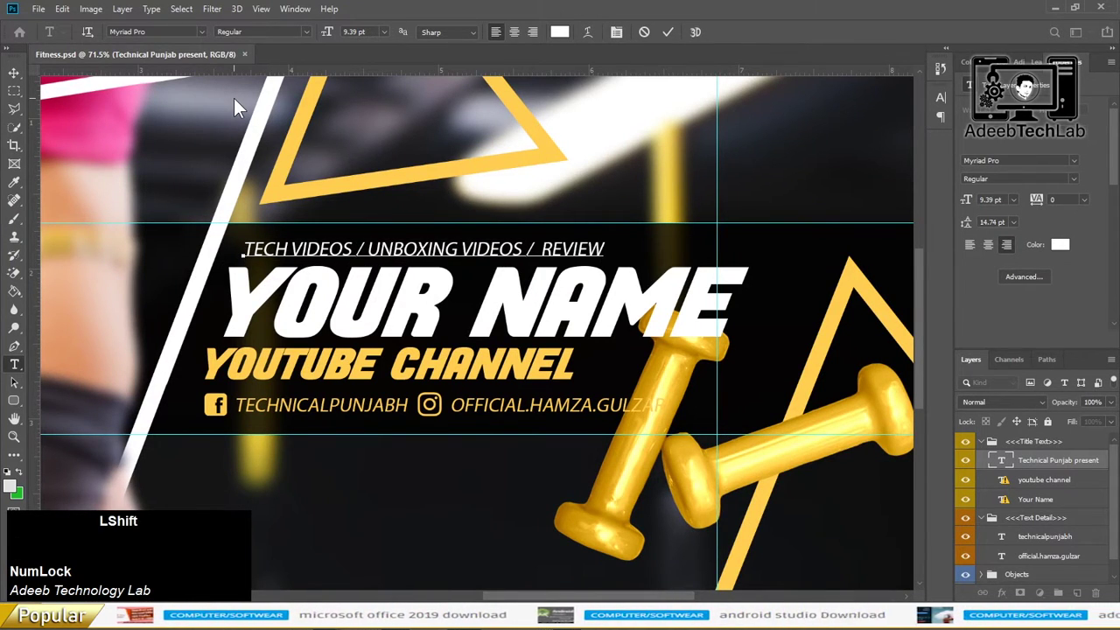
# Step: Finish the tagline so it ends with REVIEW VIDEOS
pyautogui.write('i')
pyautogui.write('deos')
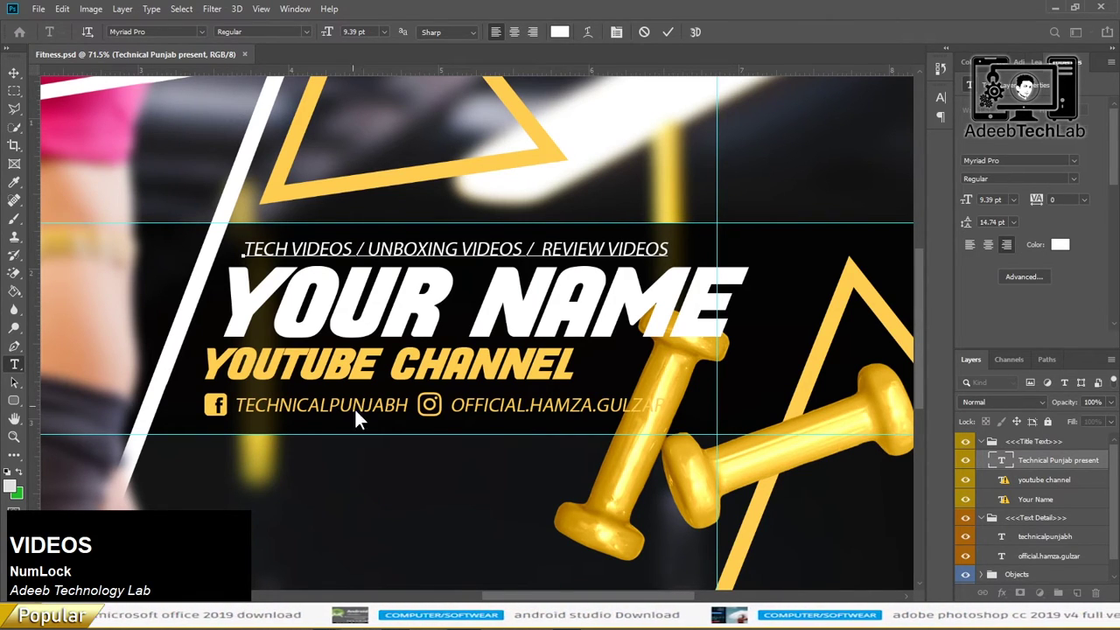
# Step: Replace YOUR NAME with ADEEB TECH LAB set in Acumin Variable Concept
pyautogui.click(444, 546)
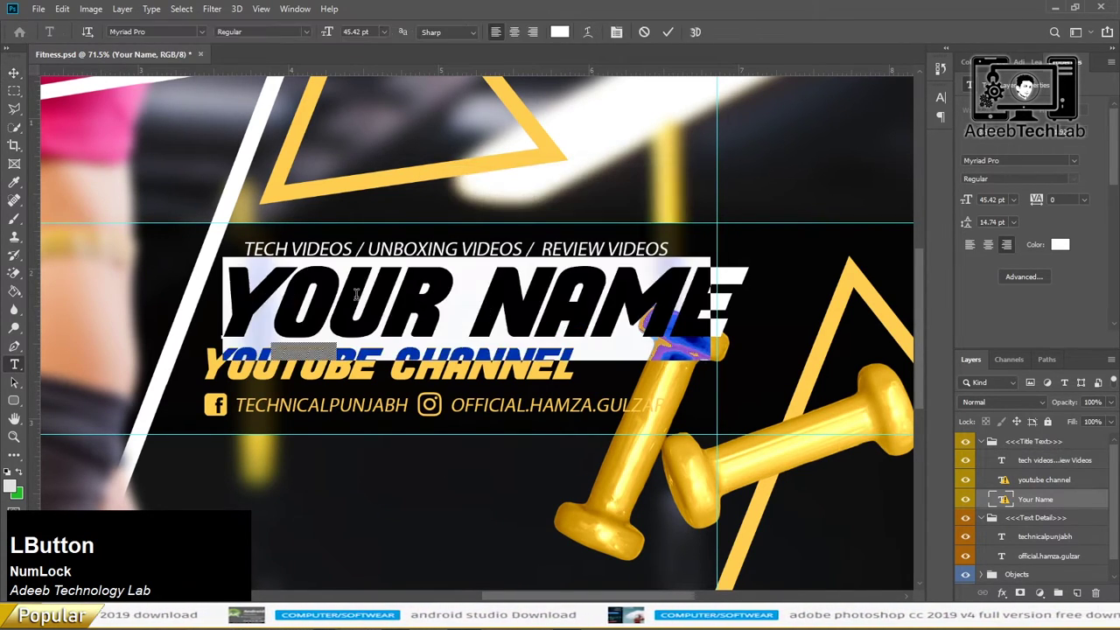
pyautogui.write('adeebtechlab')
pyautogui.click(1080, 160)
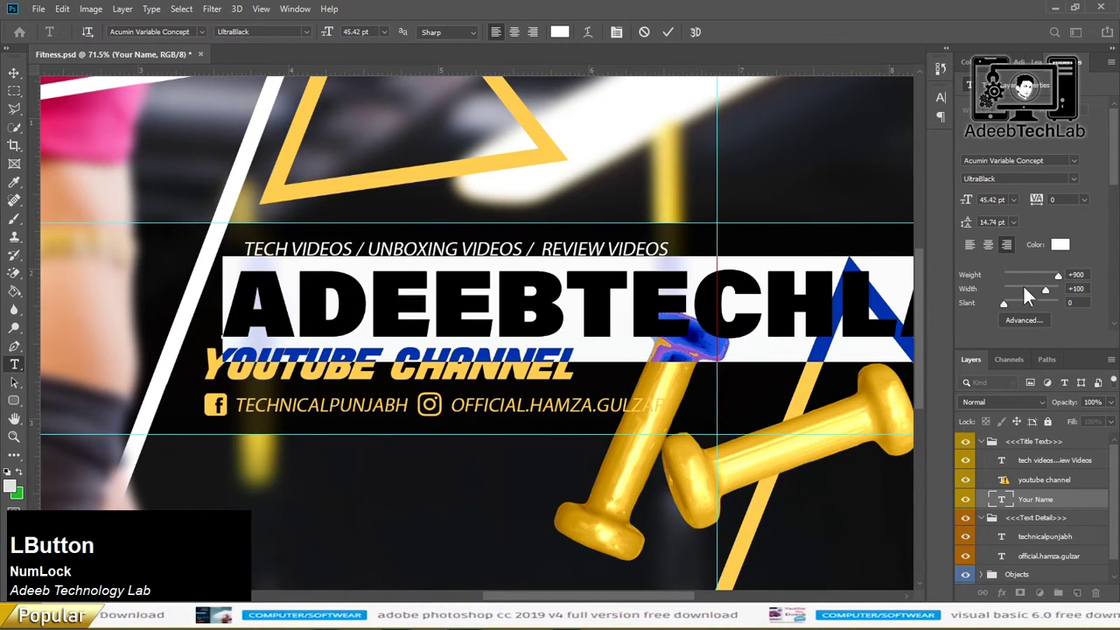
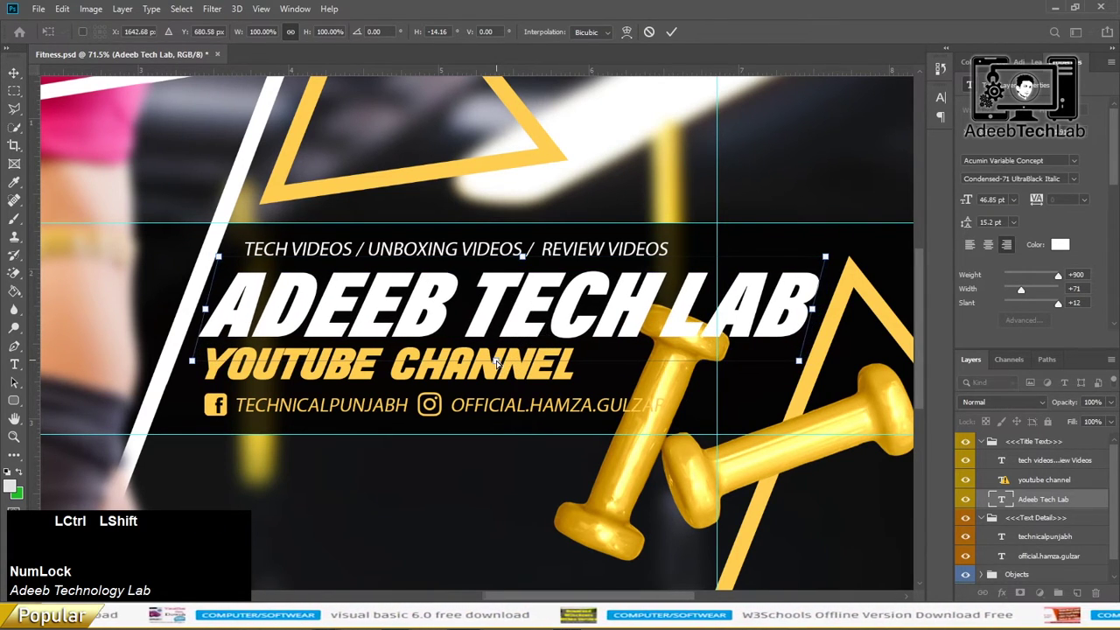
# Step: Replace YOUTUBE CHANNEL with SALMAN ADEEB set in Acumin Variable Concept
pyautogui.press('Return')
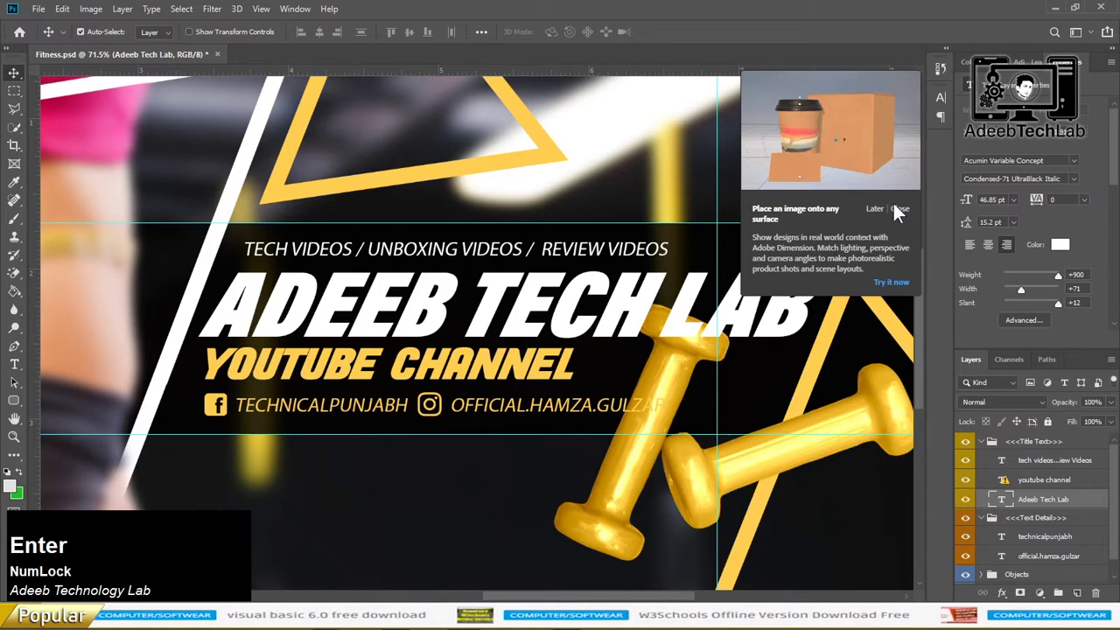
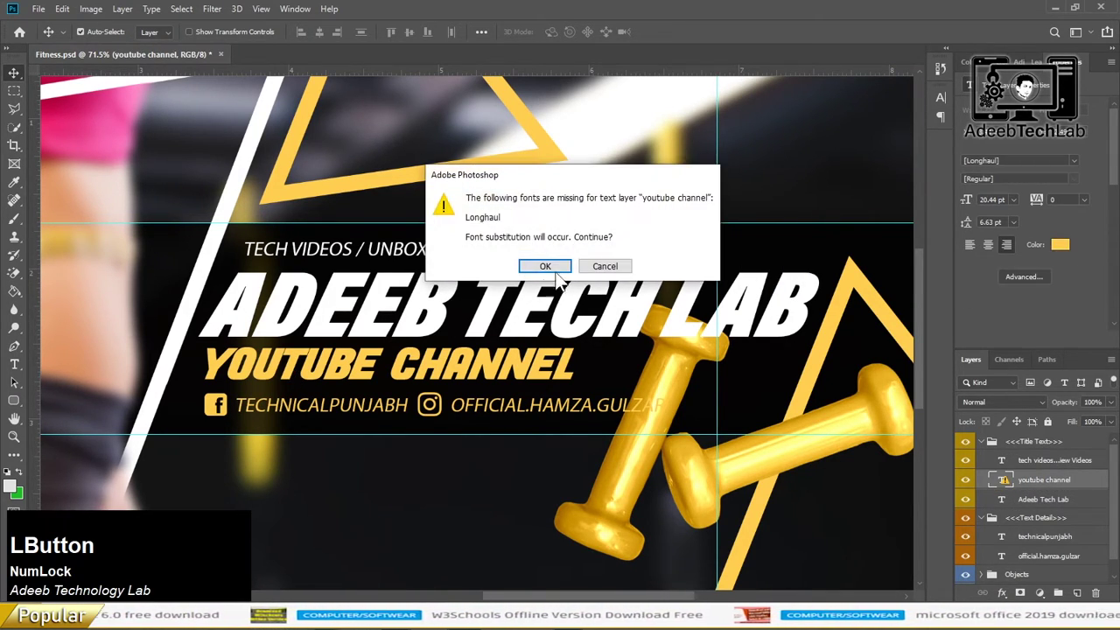
pyautogui.write('saLMAN')
pyautogui.press('space')
pyautogui.write('adeeb')
pyautogui.press('a')
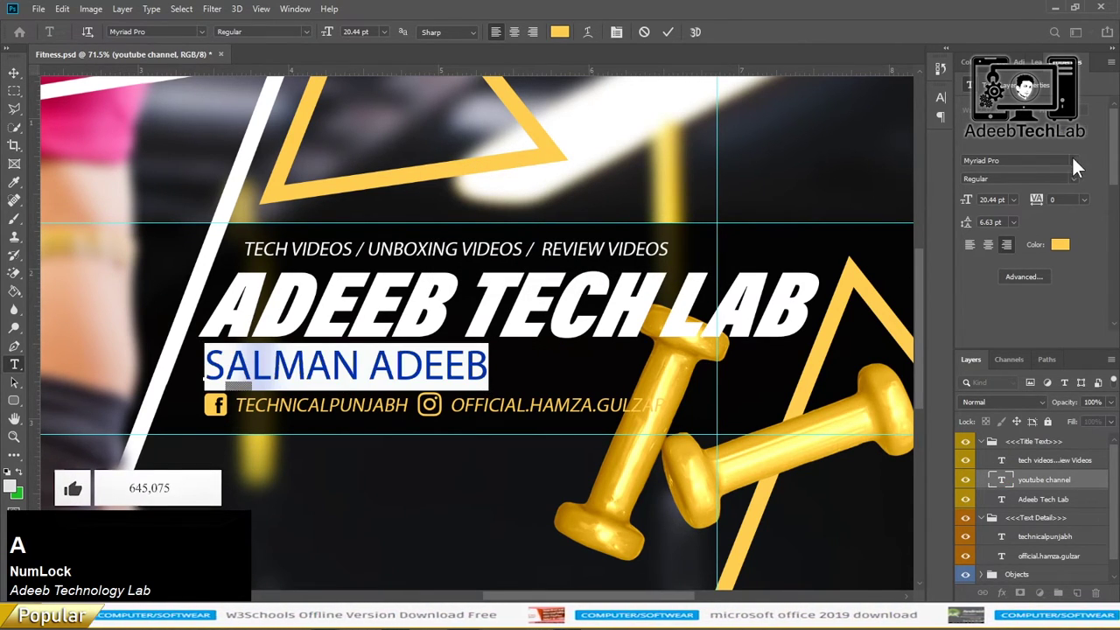
pyautogui.click(1086, 161)
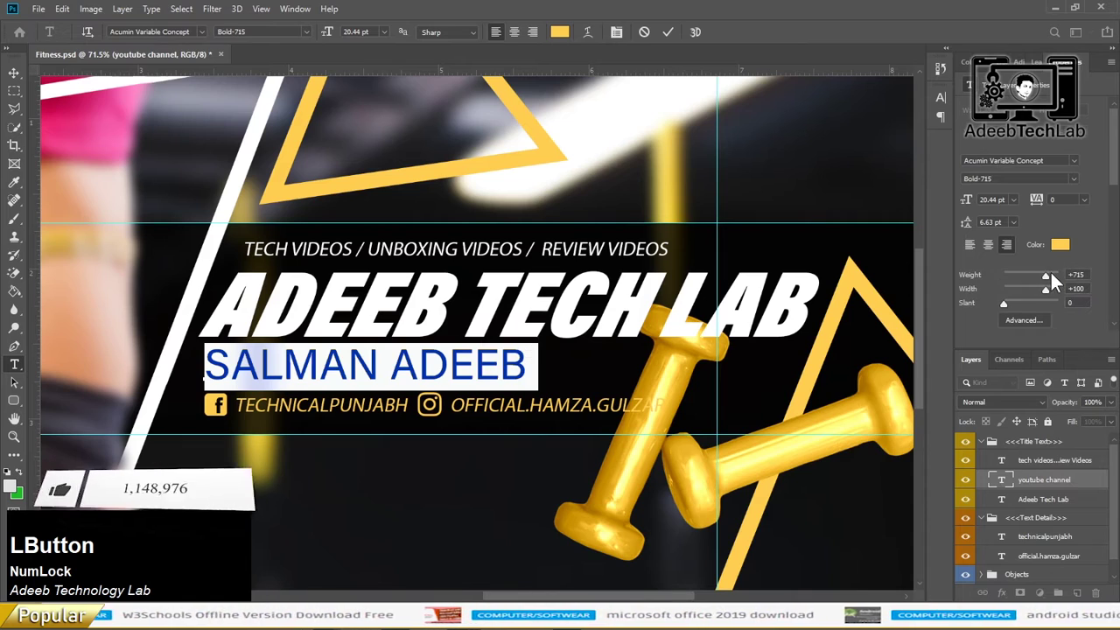